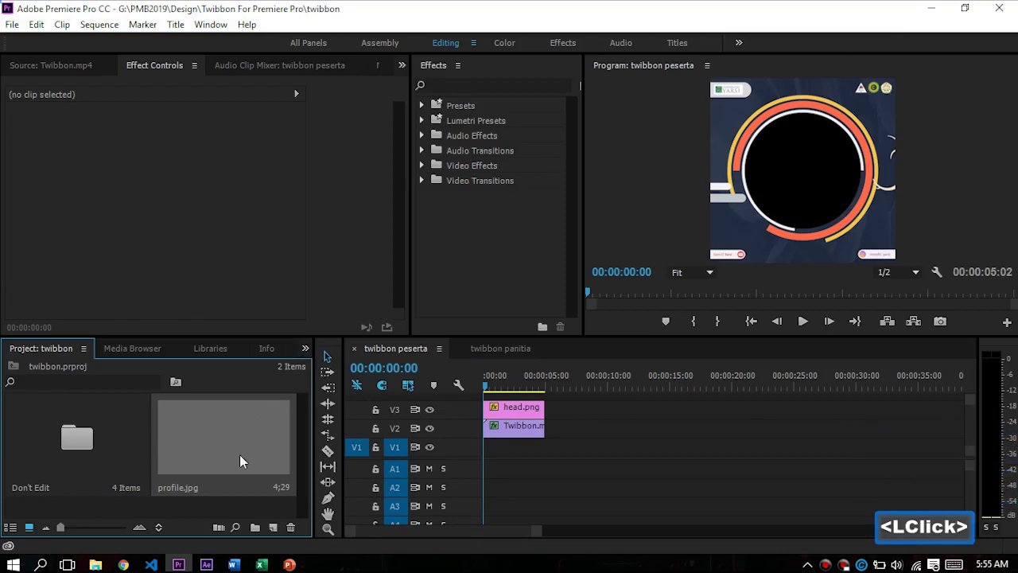
# Place profile.jpg on V1 under the Twibbon clip and preview it through the frame's circle.
pyautogui.click(233, 440)
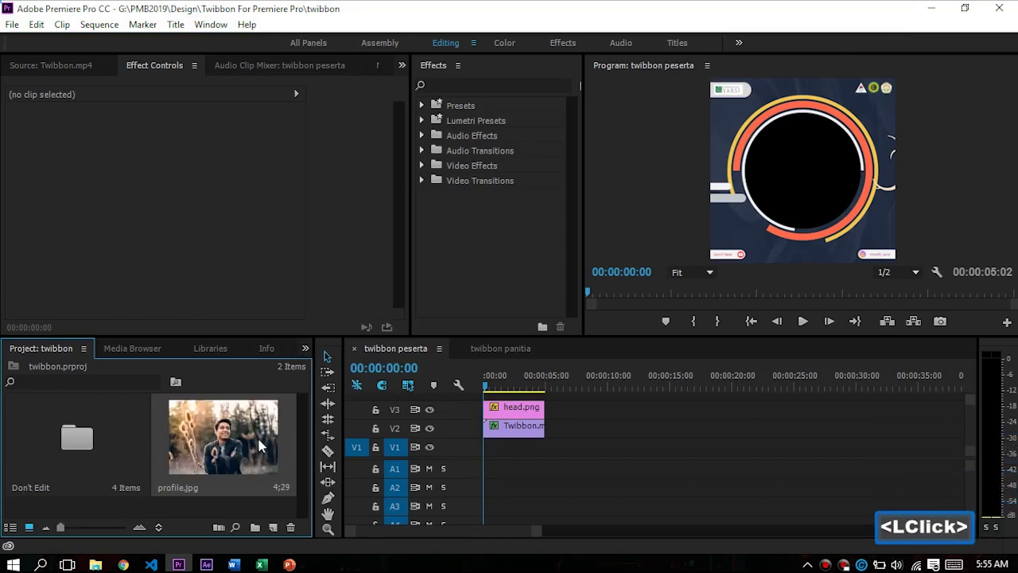
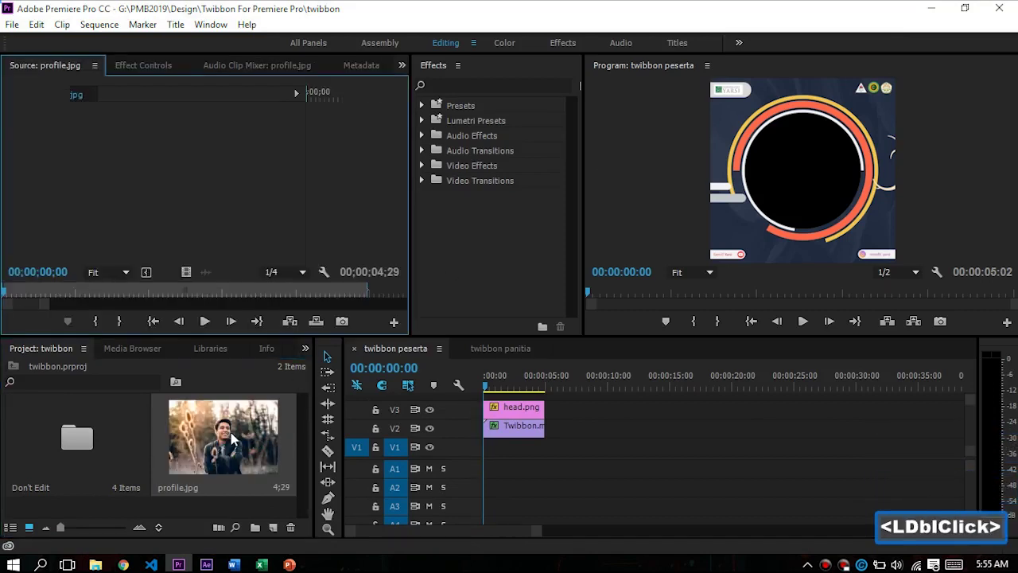
pyautogui.doubleClick(218, 442)
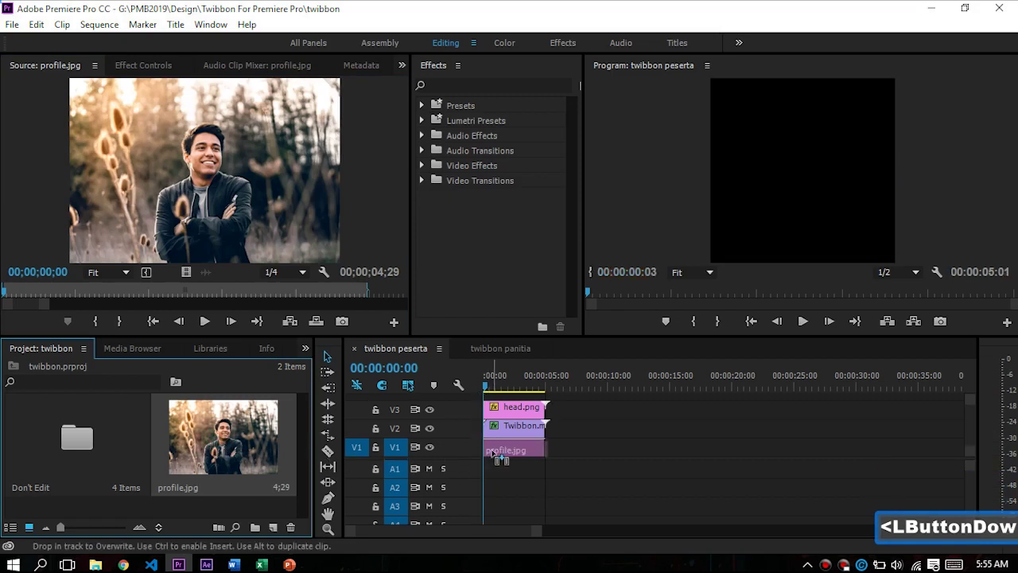
pyautogui.click(499, 382)
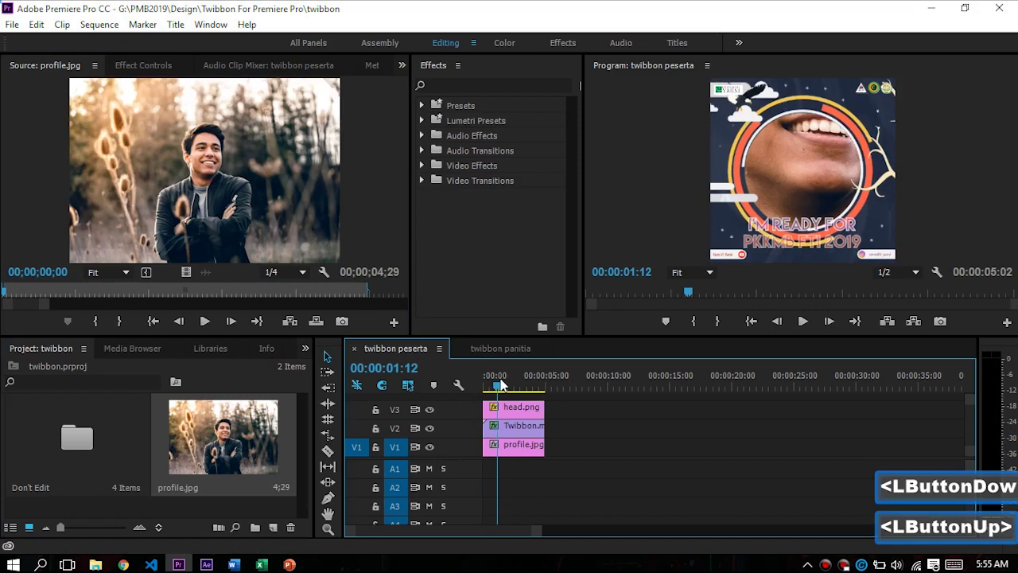
pyautogui.doubleClick(526, 457)
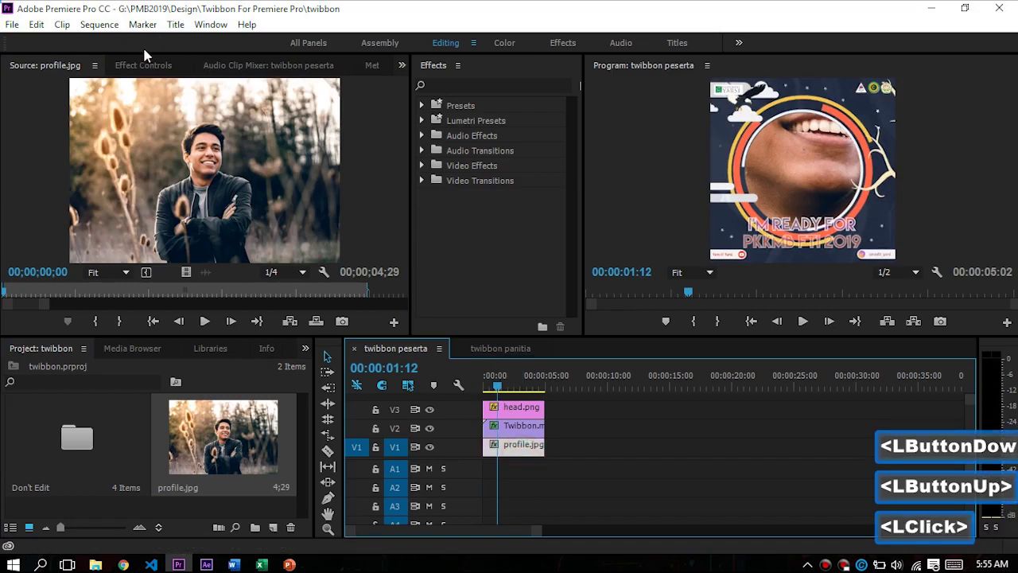
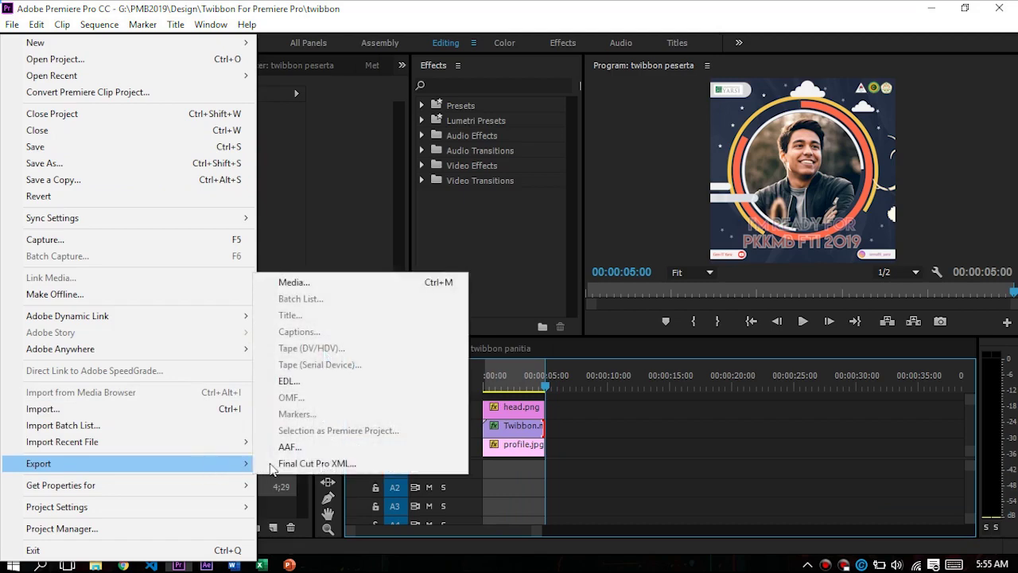
# Start Export Media for the twibbon peserta sequence and show the format list.
pyautogui.click(302, 288)
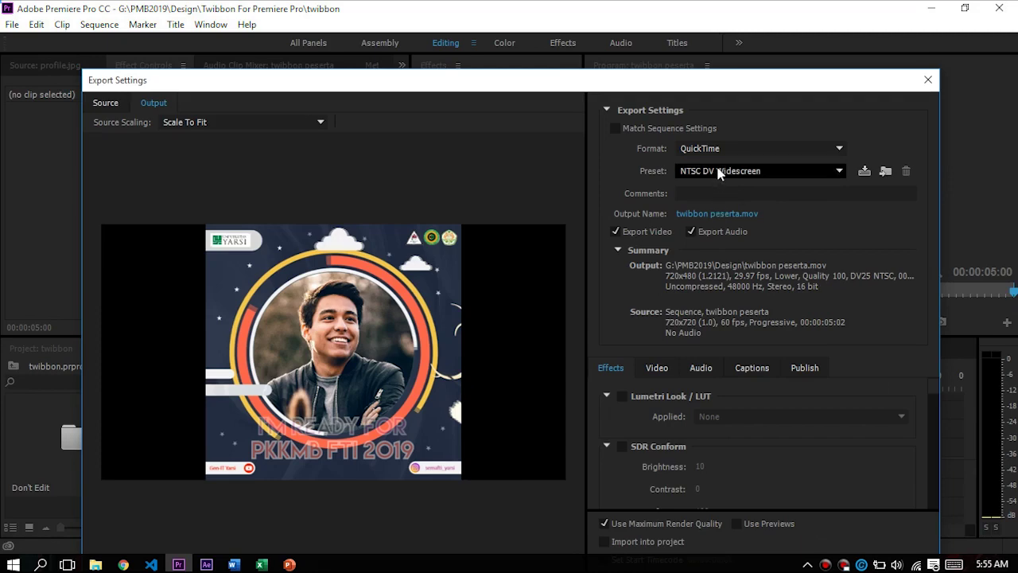
pyautogui.doubleClick(723, 156)
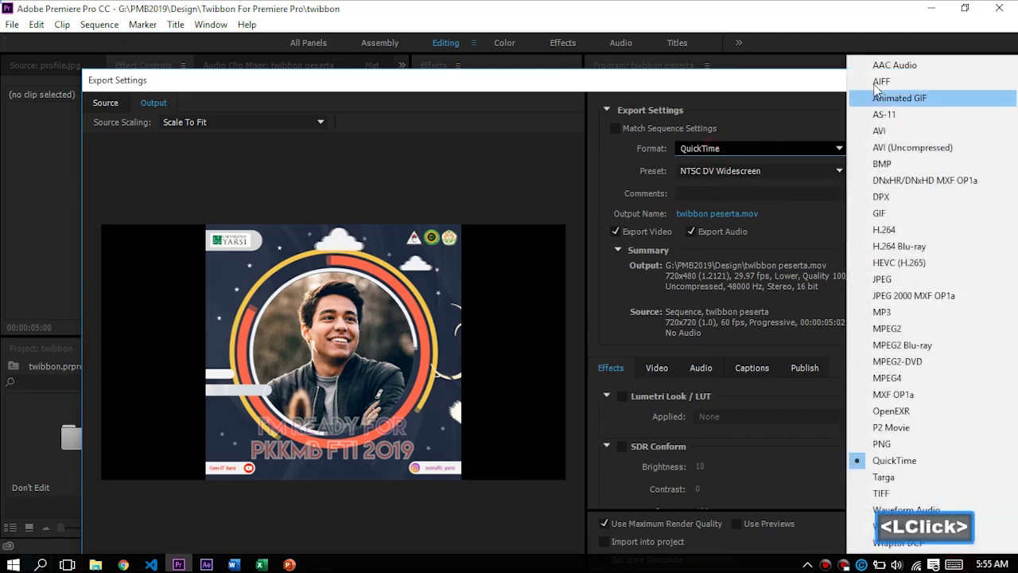
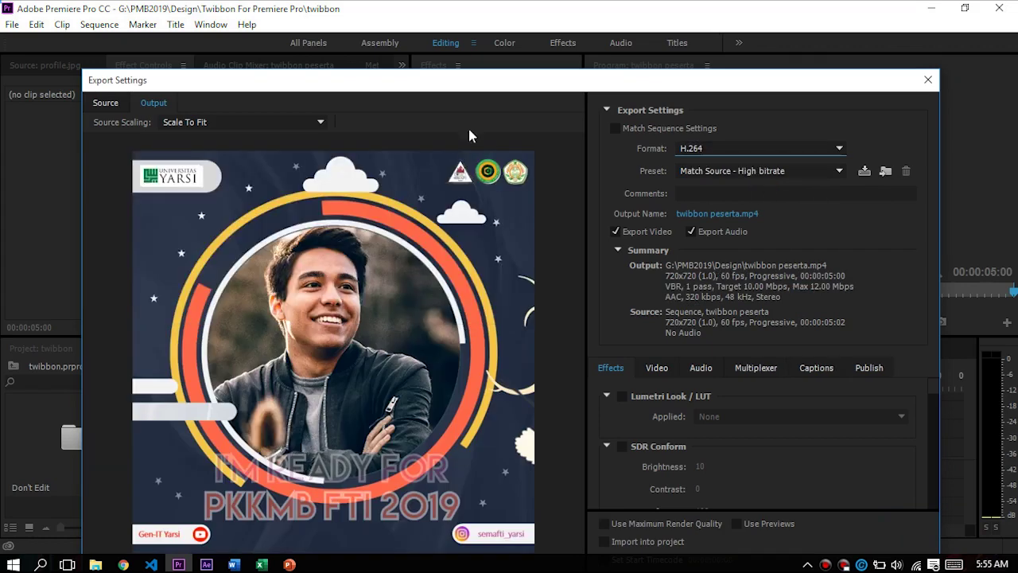
# Enable Use Maximum Render Quality for the H.264 export.
pyautogui.click(478, 100)
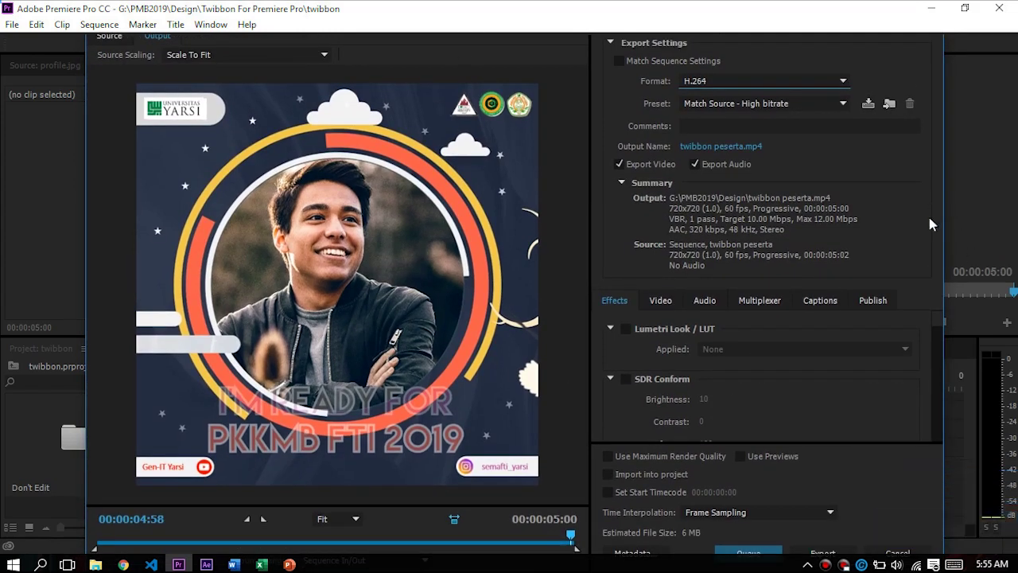
pyautogui.click(627, 463)
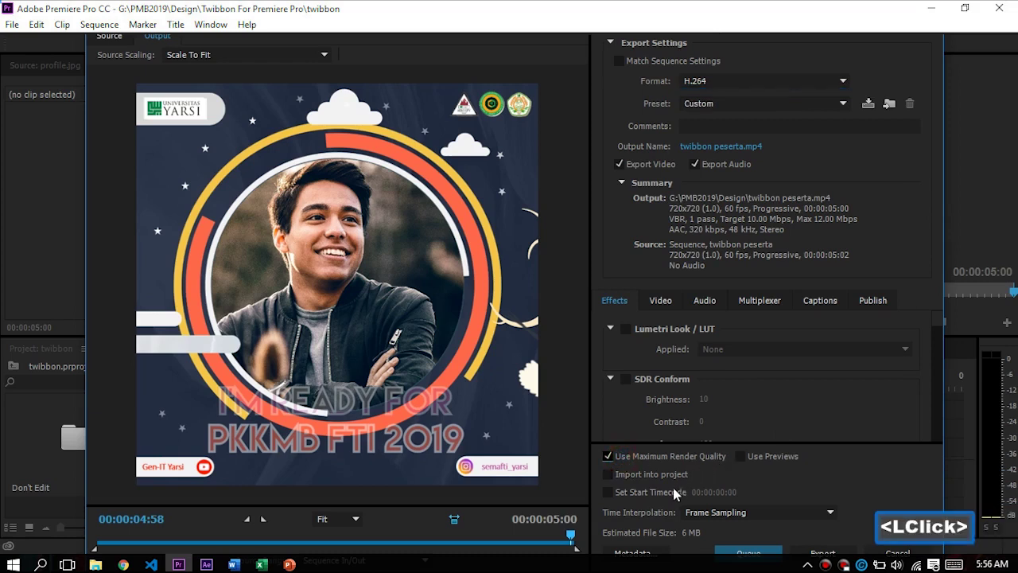
pyautogui.click(723, 524)
pyautogui.click(723, 523)
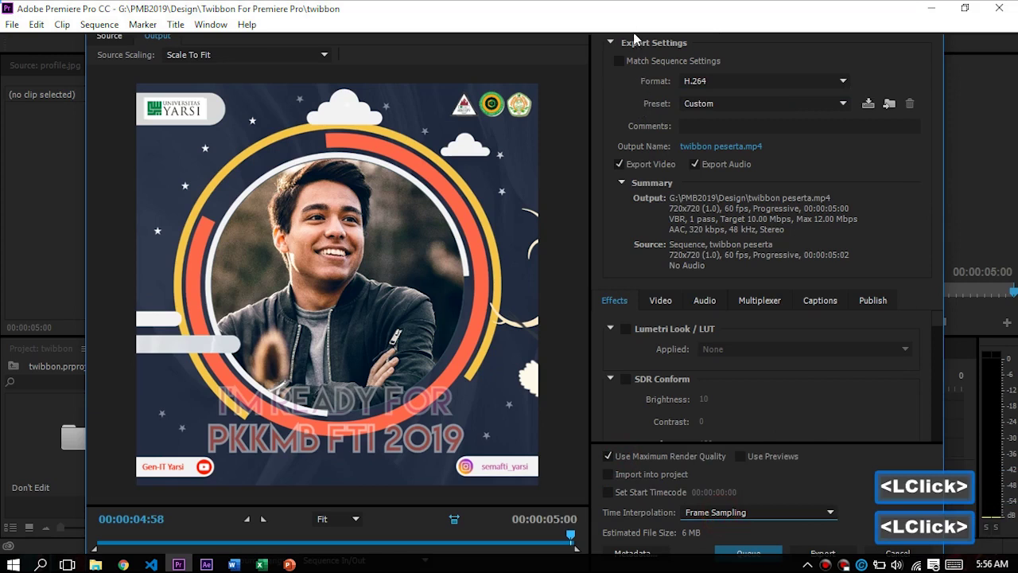
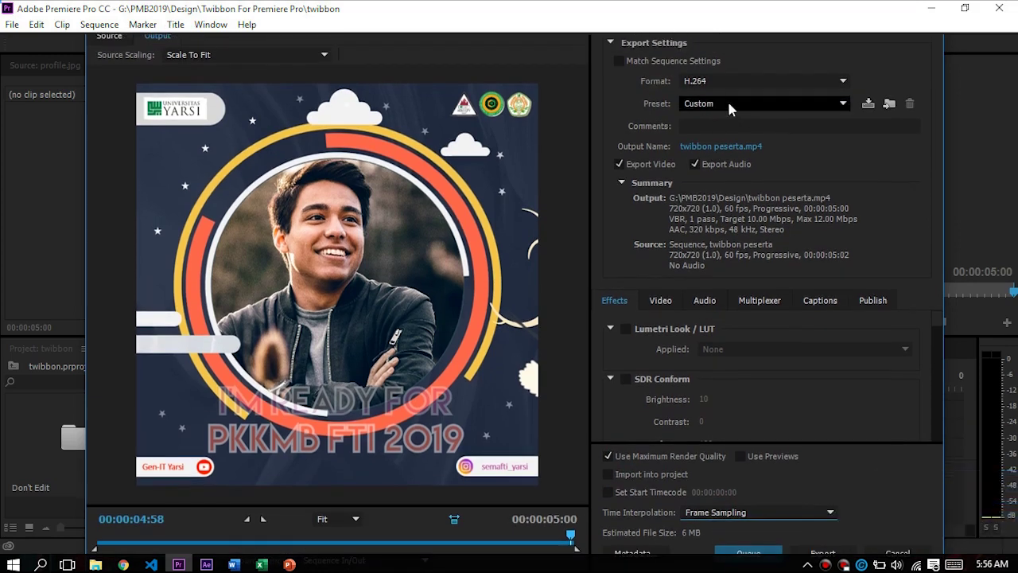
# Disable Export Audio, review the video bitrate settings, and choose the output file location.
pyautogui.click(696, 174)
pyautogui.click(665, 302)
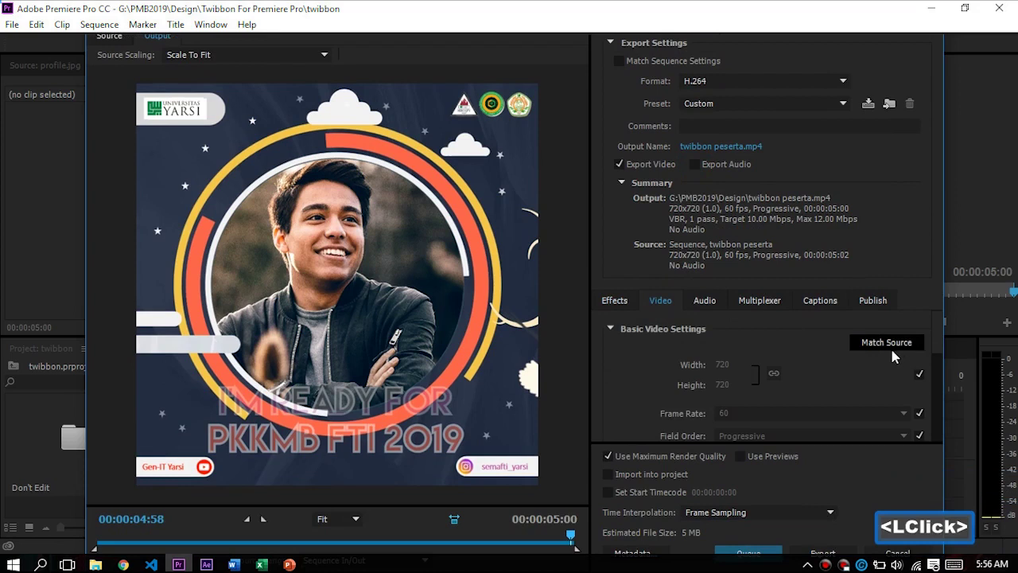
pyautogui.click(939, 372)
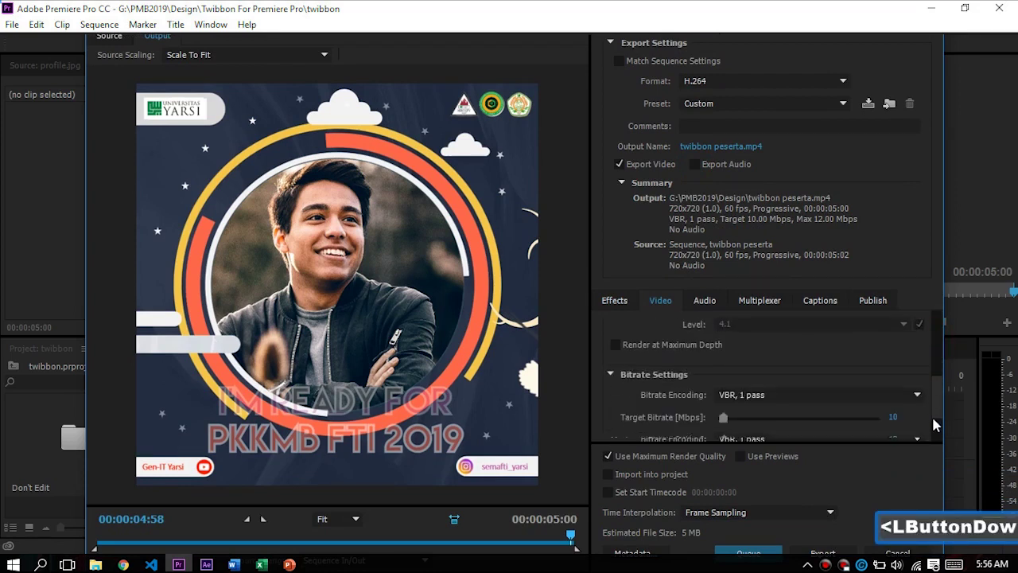
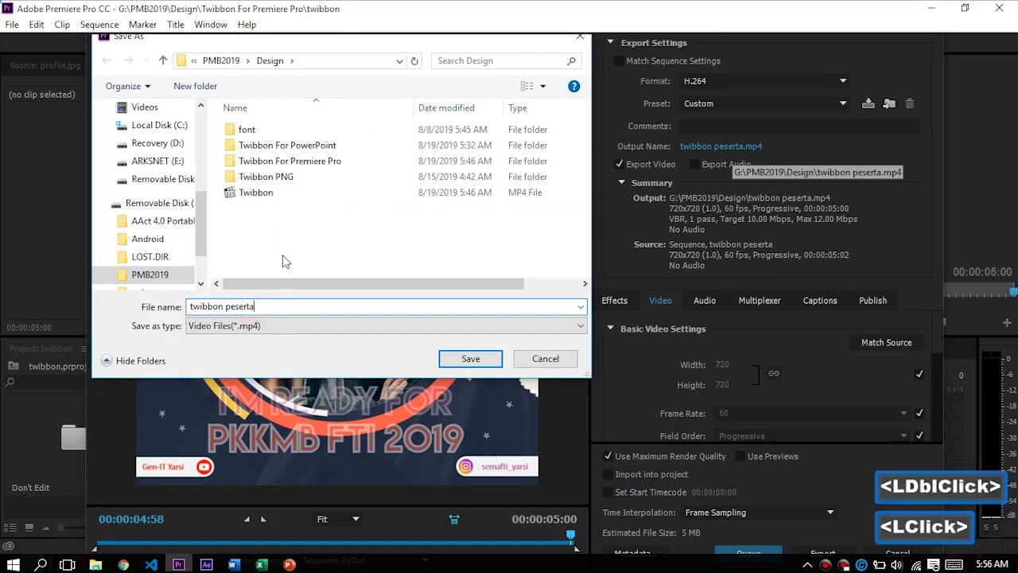
# Rename the output file to 'my twibbon'.
pyautogui.press('ctrl+a')
pyautogui.write('mymy')
pyautogui.press('space')
pyautogui.write('t')
pyautogui.press('space')
pyautogui.write('<Space>winb')
pyautogui.press('BackSpace')
pyautogui.press('BackSpace')
pyautogui.press('BackSpace')
pyautogui.write('wibbon')
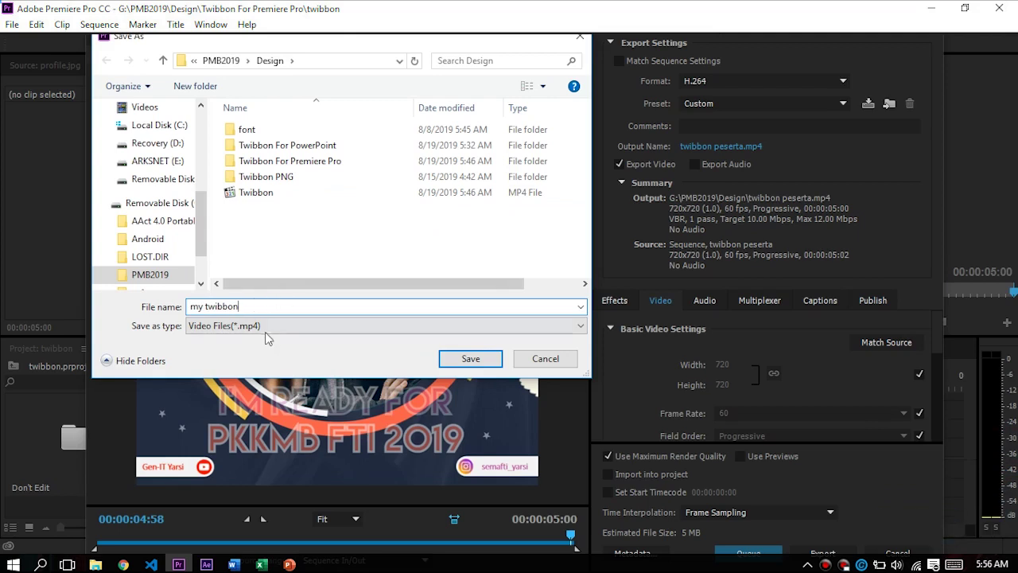
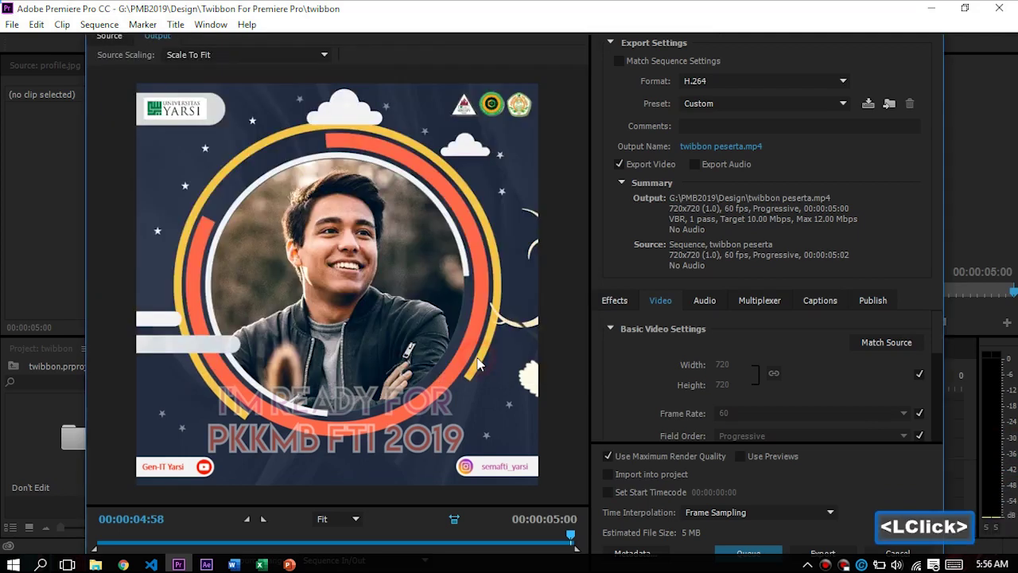
# Export my twibbon.mp4 to the Design folder and play the finished file.
pyautogui.doubleClick(831, 553)
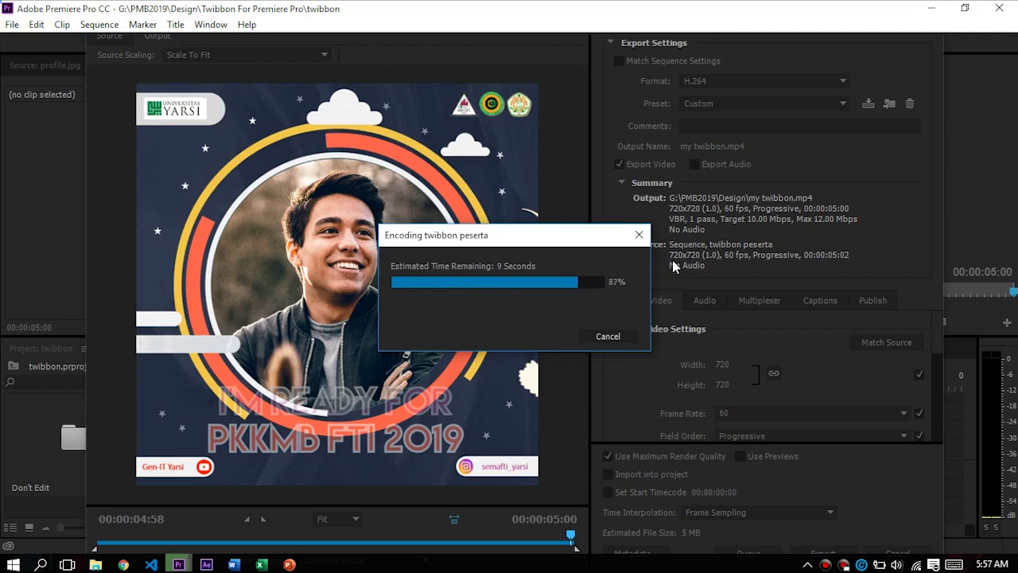
pyautogui.doubleClick(554, 217)
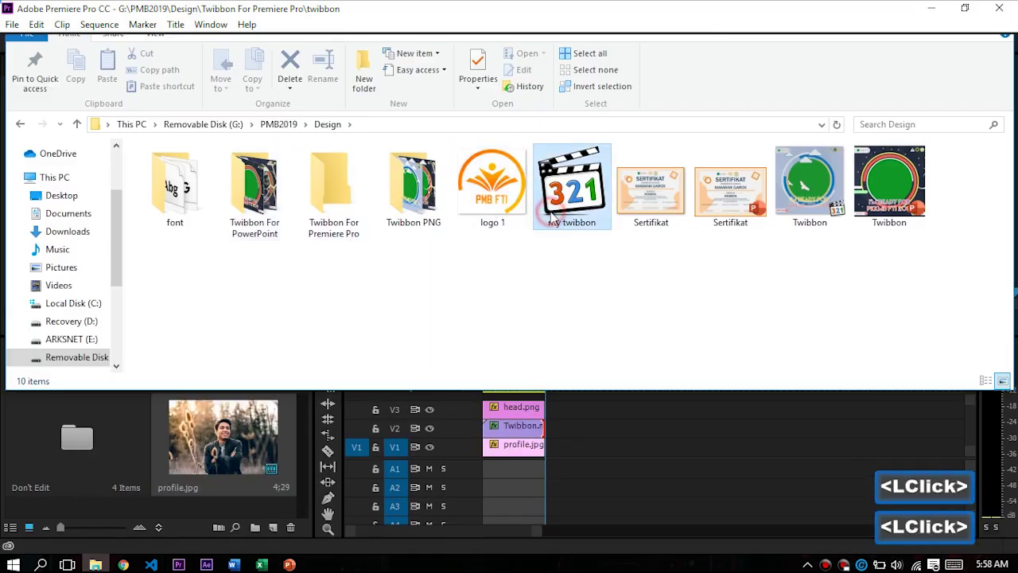